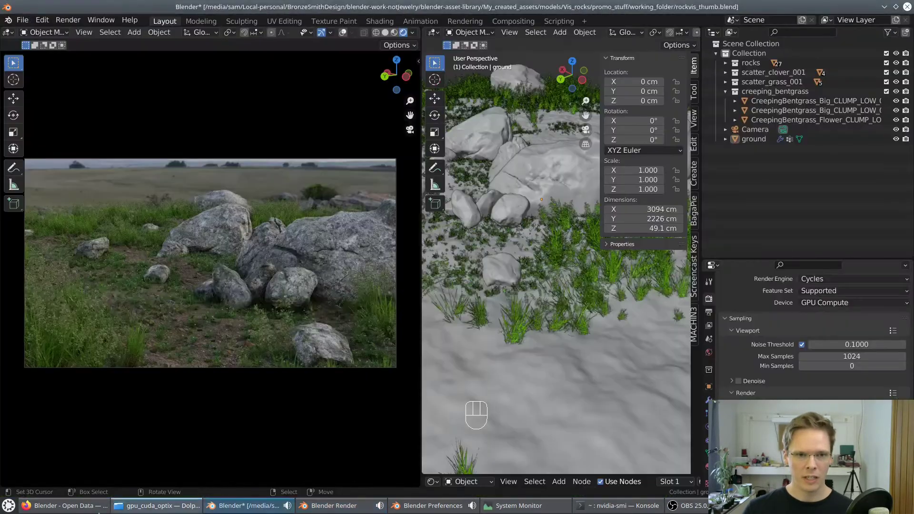
# Set Cycles to render through CUDA on the NVIDIA GeForce RTX 3060 in Preferences
pyautogui.moveTo(48, 24); pyautogui.dragTo(92, 158)
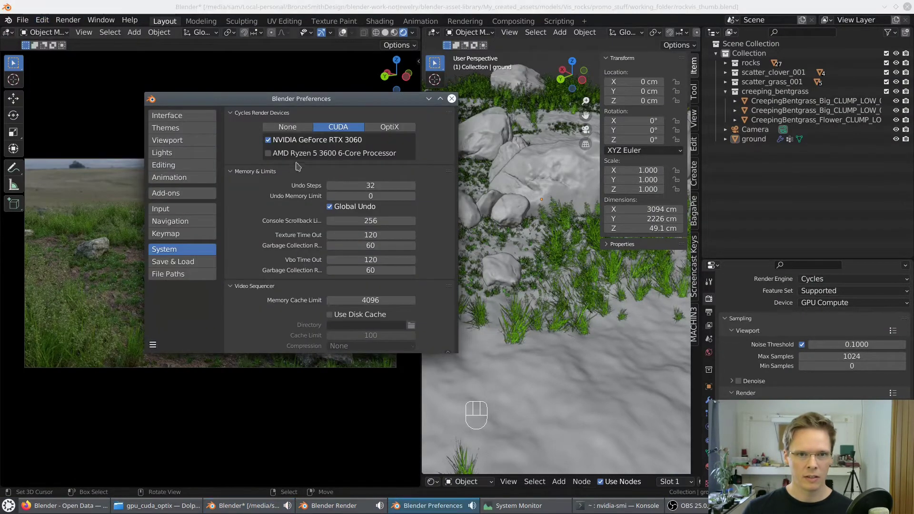
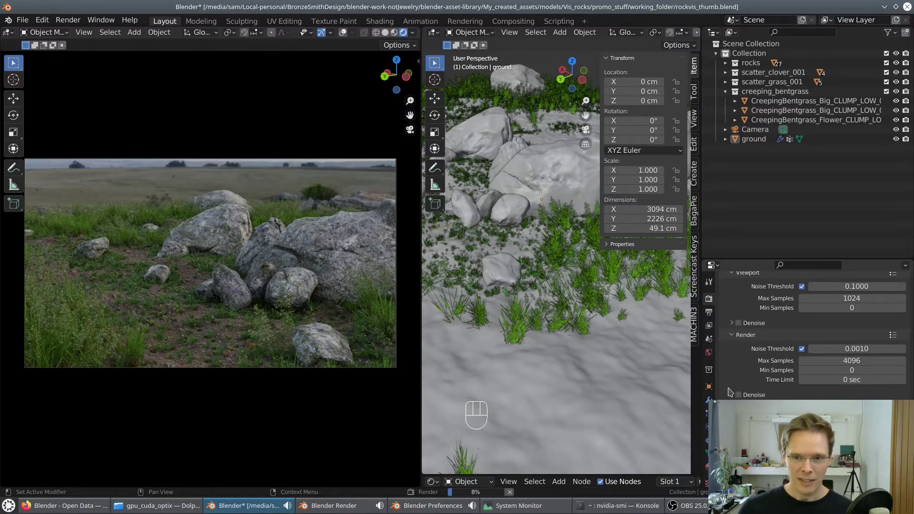
# Keep the GPU Compute render of the rocks and grass running with nvidia-smi visible alongside
pyautogui.click(735, 395)
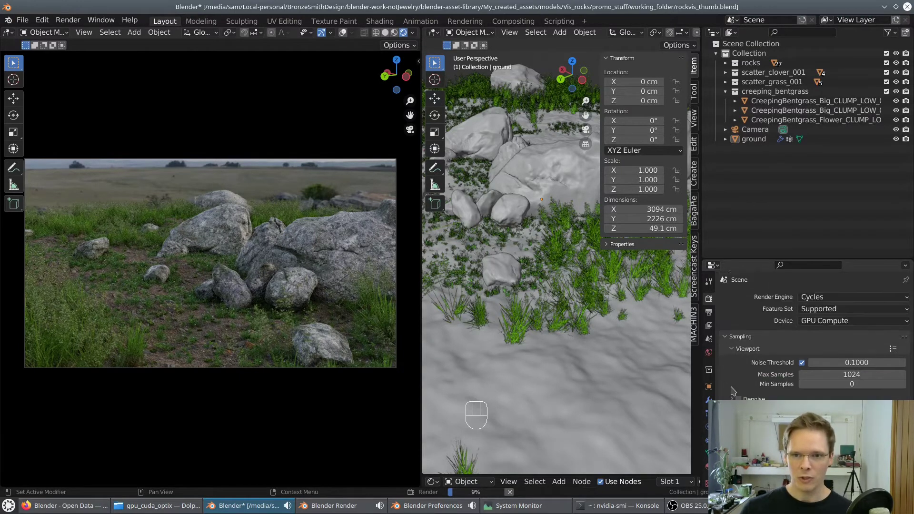
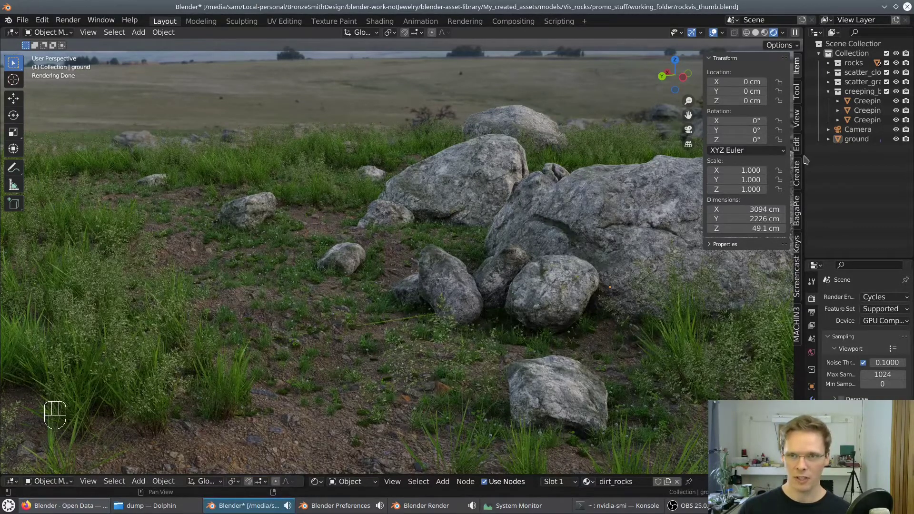
# Orbit the live Cycles preview over the rocks from above and then a lower angle to judge its speed
pyautogui.click(514, 291)
pyautogui.moveTo(526, 296); pyautogui.dragTo(620, 307)
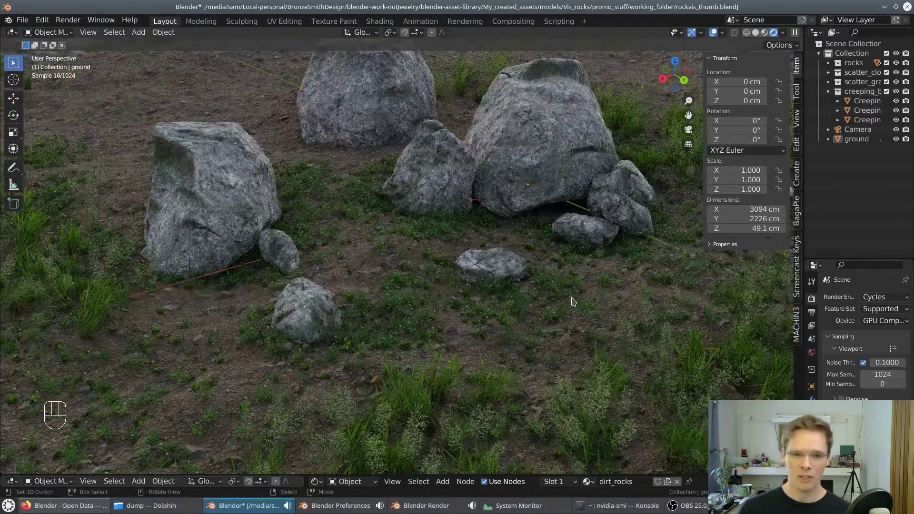
pyautogui.middleClick(559, 295)
pyautogui.moveTo(540, 292); pyautogui.dragTo(521, 292)
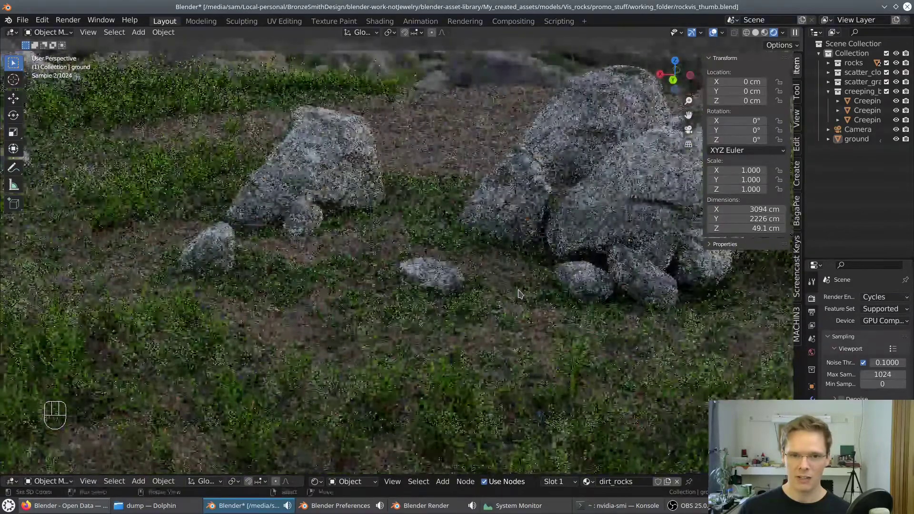
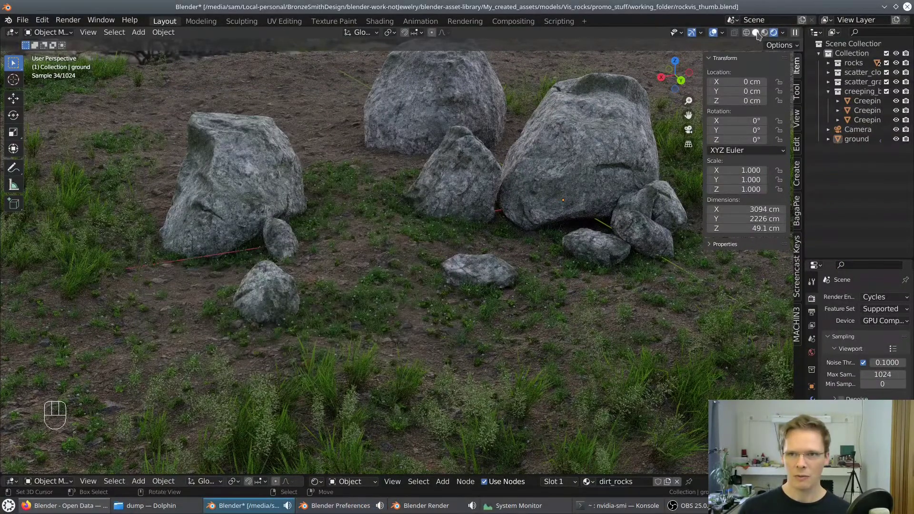
# Switch the viewport shading off Rendered and turn toward the grassy foreground
pyautogui.click(764, 48)
pyautogui.click(576, 205)
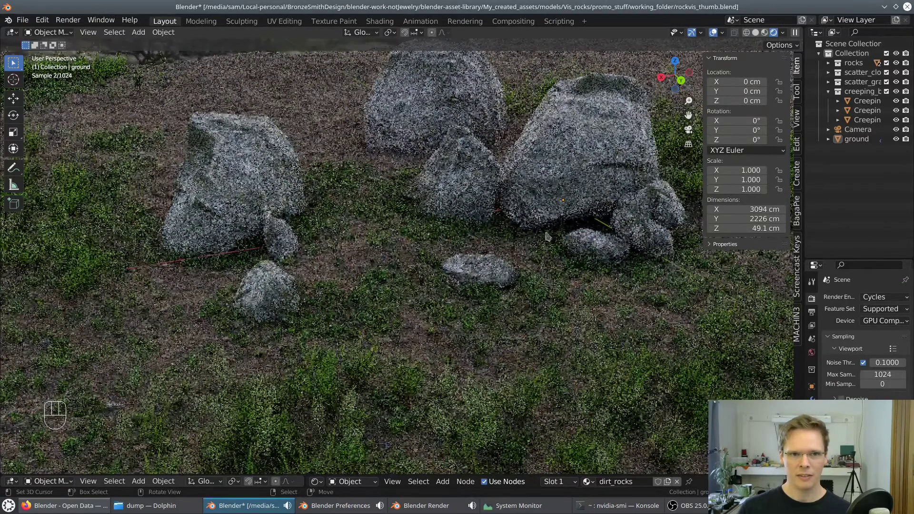
pyautogui.middleClick(549, 246)
pyautogui.click(540, 245)
pyautogui.moveTo(532, 245); pyautogui.dragTo(476, 243)
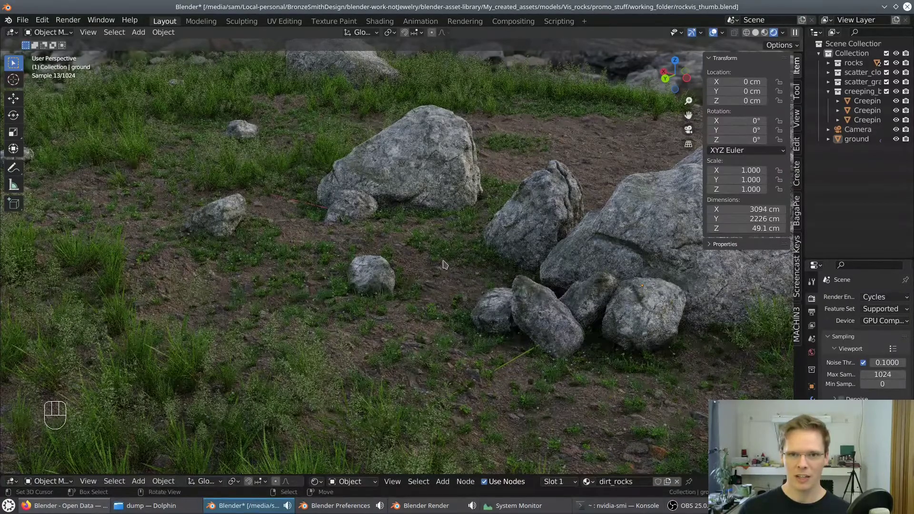
# Pull back and orbit around the whole rock group to reframe the plain preview
pyautogui.moveTo(450, 260); pyautogui.dragTo(544, 257)
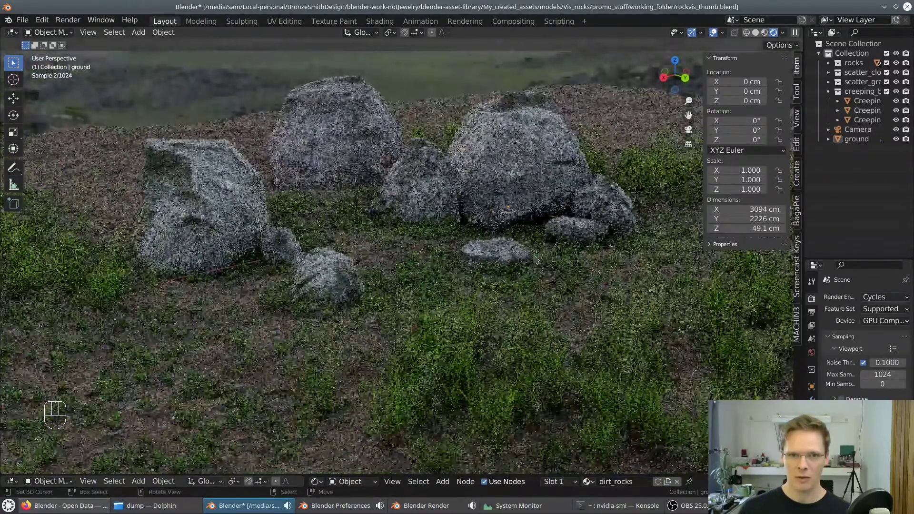
pyautogui.moveTo(547, 271); pyautogui.dragTo(447, 280)
pyautogui.middleClick(447, 280)
pyautogui.click(447, 280)
pyautogui.moveTo(412, 275); pyautogui.dragTo(446, 275)
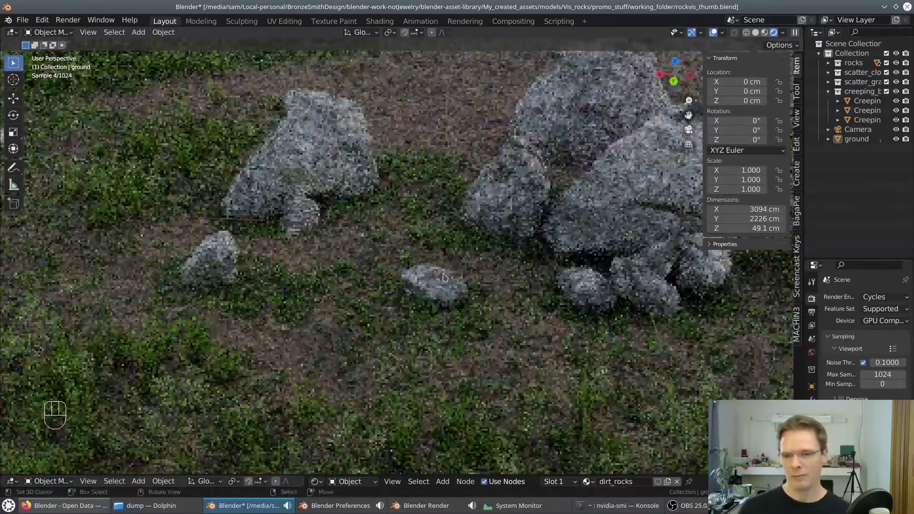
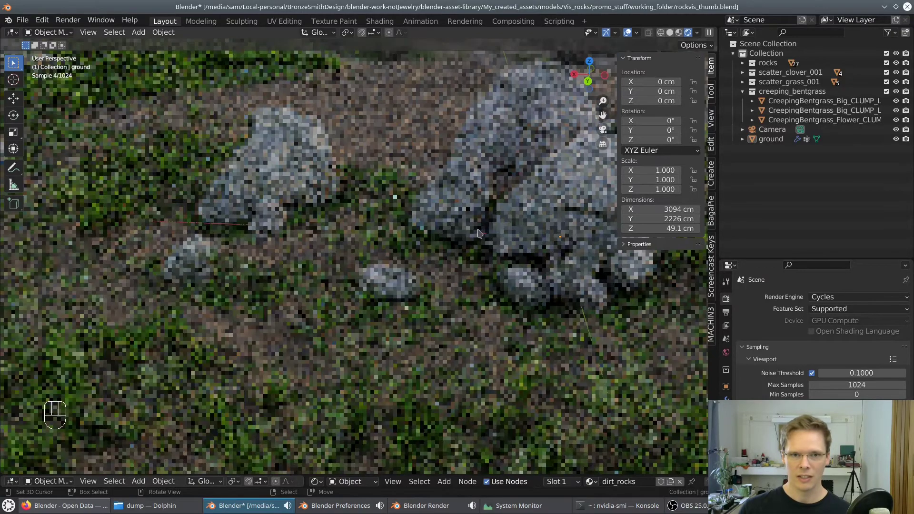
# Orbit the restarted Cycles preview down to a low view looking across the rocks near the ground
pyautogui.moveTo(468, 240); pyautogui.dragTo(402, 231)
pyautogui.middleClick(402, 231)
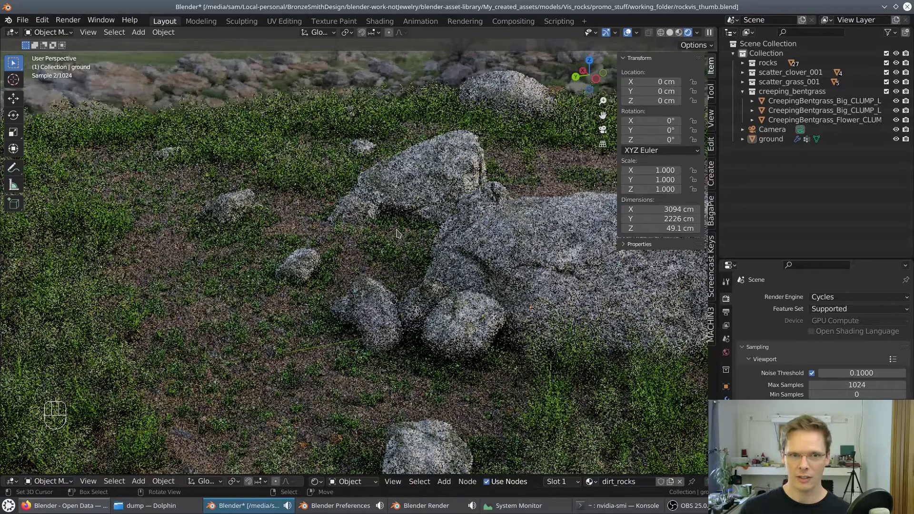
pyautogui.moveTo(426, 244); pyautogui.dragTo(467, 242)
pyautogui.middleClick(467, 242)
pyautogui.moveTo(25, 21); pyautogui.dragTo(82, 160)
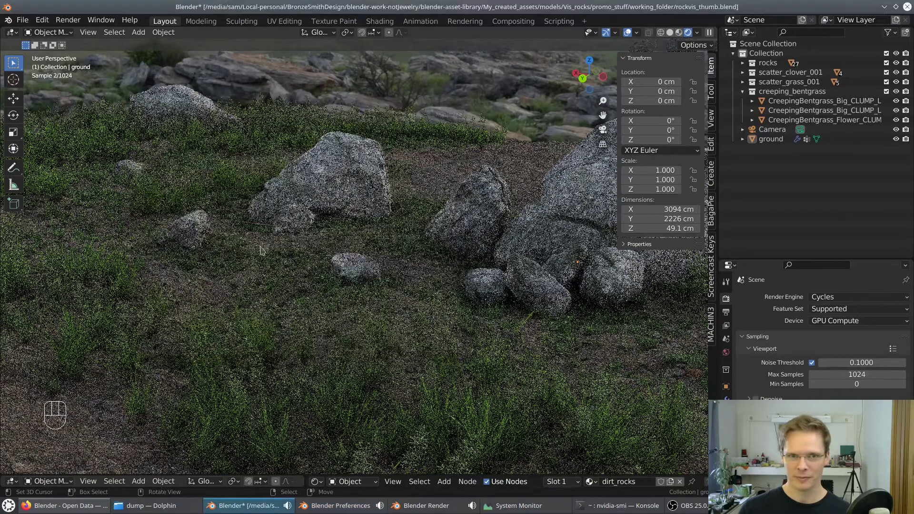
# Toggle the live rendered preview off and on again, then orbit around the rocks
pyautogui.click(674, 33)
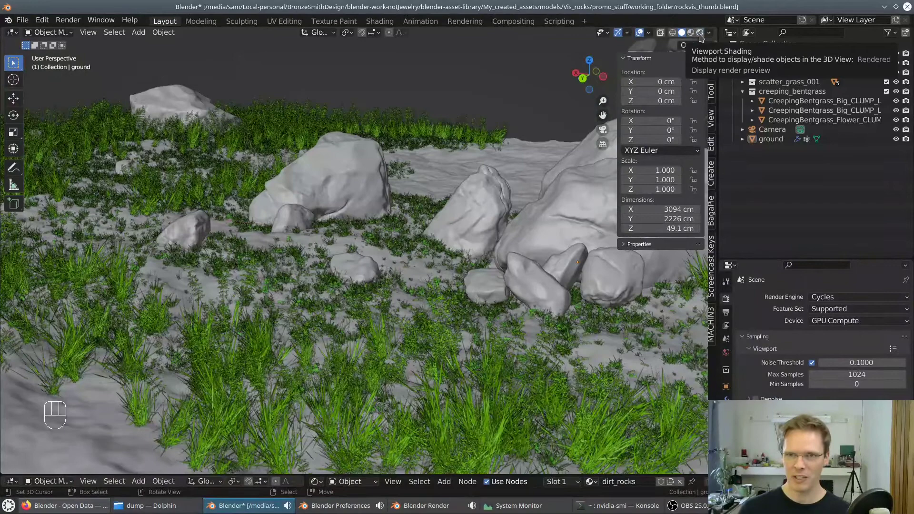
pyautogui.click(703, 35)
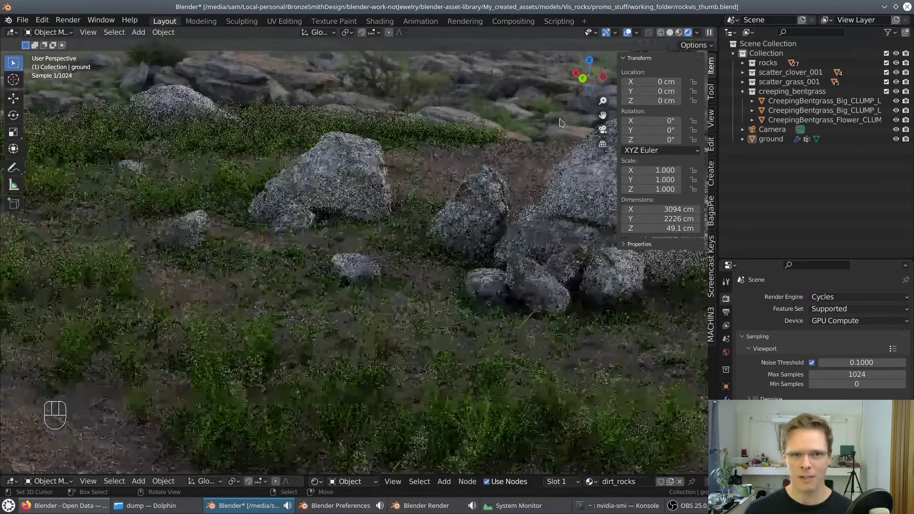
pyautogui.moveTo(428, 226); pyautogui.dragTo(494, 225)
pyautogui.moveTo(430, 200); pyautogui.dragTo(493, 208)
# Move the view in closer to the large rocks among the grass
pyautogui.click(350, 220)
pyautogui.middleClick(419, 220)
pyautogui.moveTo(428, 218); pyautogui.dragTo(504, 221)
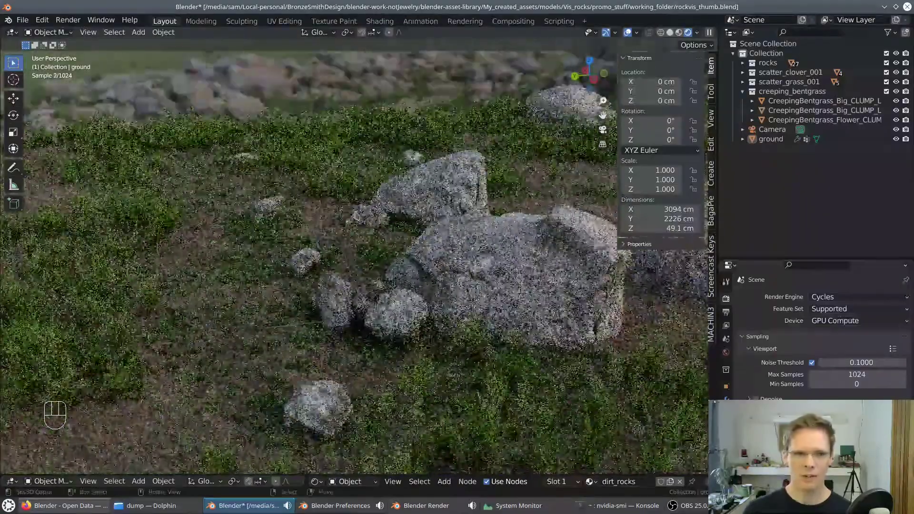
# Pull the view back to show more rocks and let the preview refine to 'Rendering Done'
pyautogui.moveTo(364, 214); pyautogui.dragTo(400, 219)
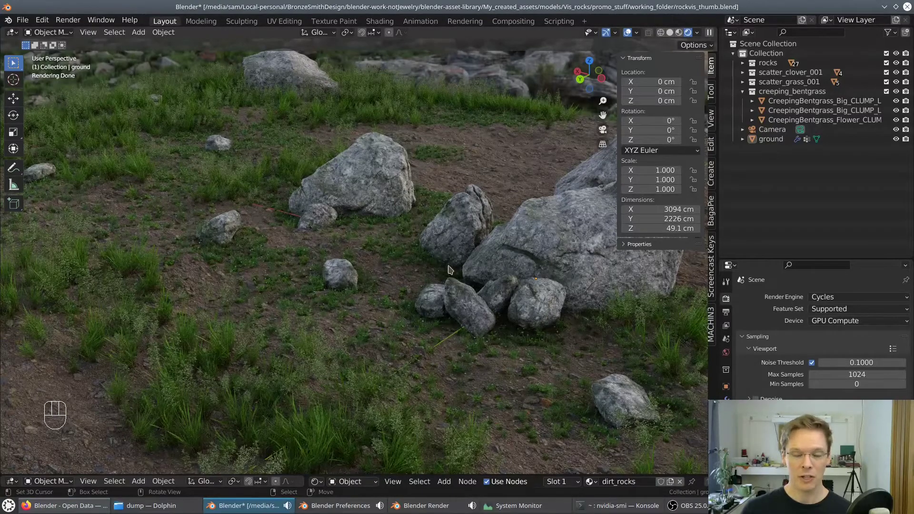
# Orbit down toward the grass and back to a wider view of the rocks
pyautogui.moveTo(447, 260); pyautogui.dragTo(421, 254)
pyautogui.moveTo(499, 260); pyautogui.dragTo(518, 270)
pyautogui.moveTo(517, 270); pyautogui.dragTo(509, 268)
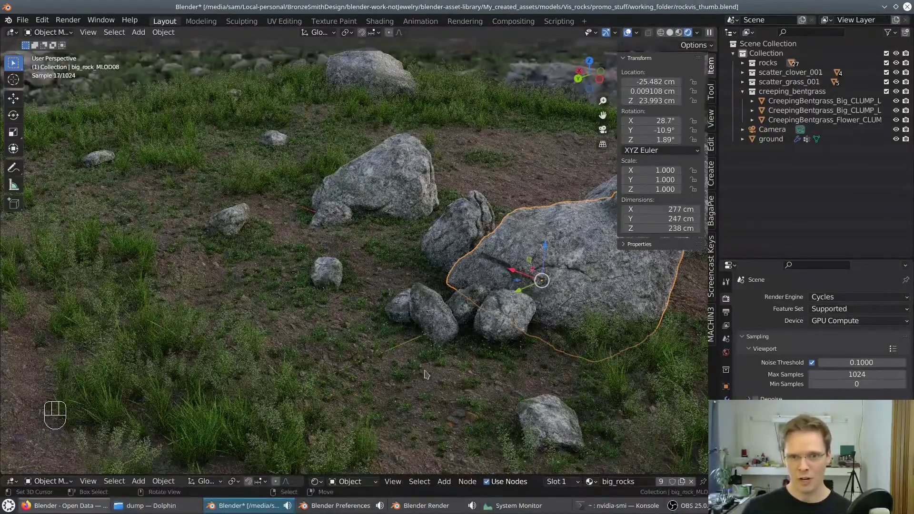
# Pick through the rocks to select big_rock_MLOD04 beside the large boulder
pyautogui.rightClick(477, 326)
pyautogui.rightClick(411, 315)
pyautogui.rightClick(406, 308)
pyautogui.rightClick(358, 291)
pyautogui.click(400, 296)
pyautogui.moveTo(409, 298); pyautogui.dragTo(373, 288)
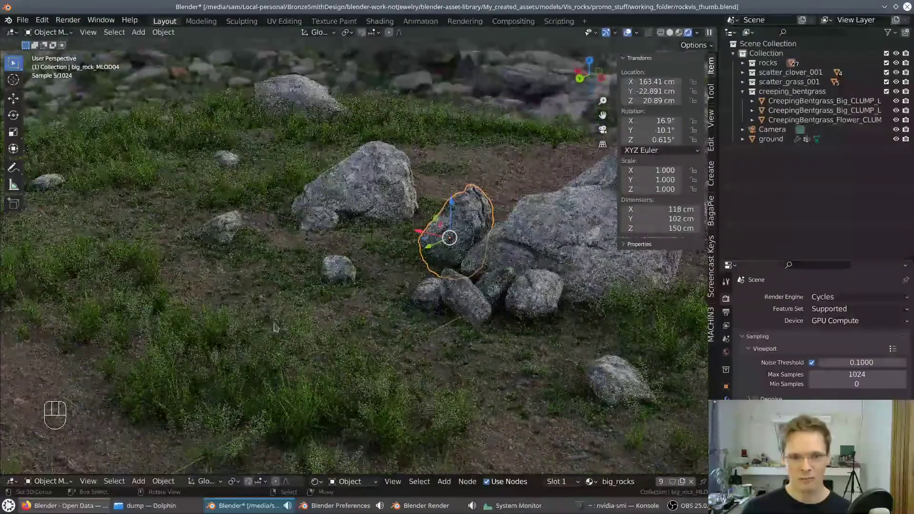